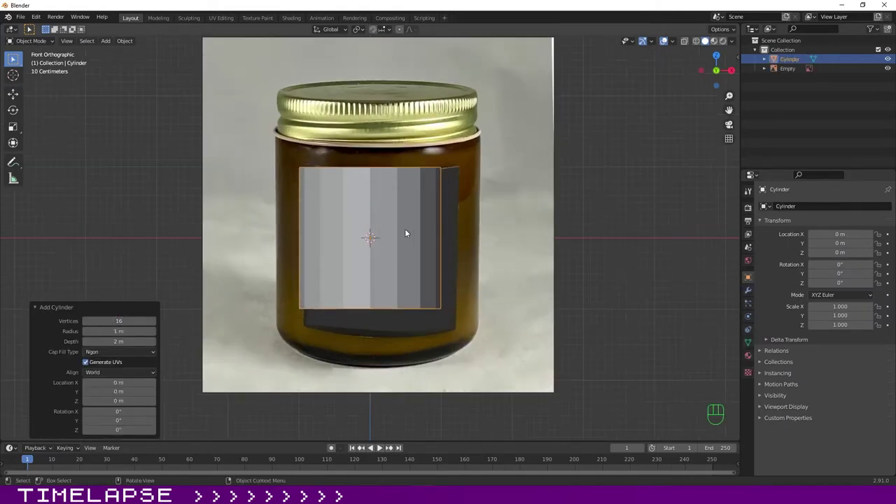
Widen the cylinder to the jar's width and select the reference photo to reposition it.
drag(469, 266, 470, 263)
click(508, 220)
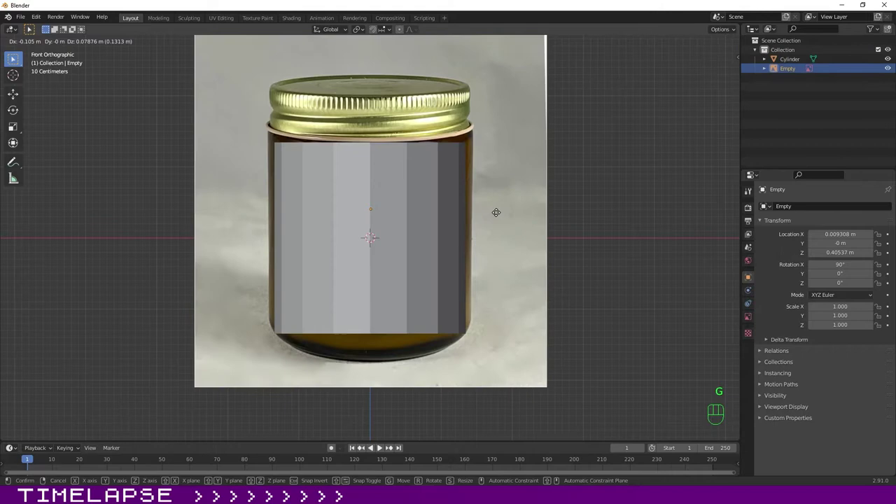
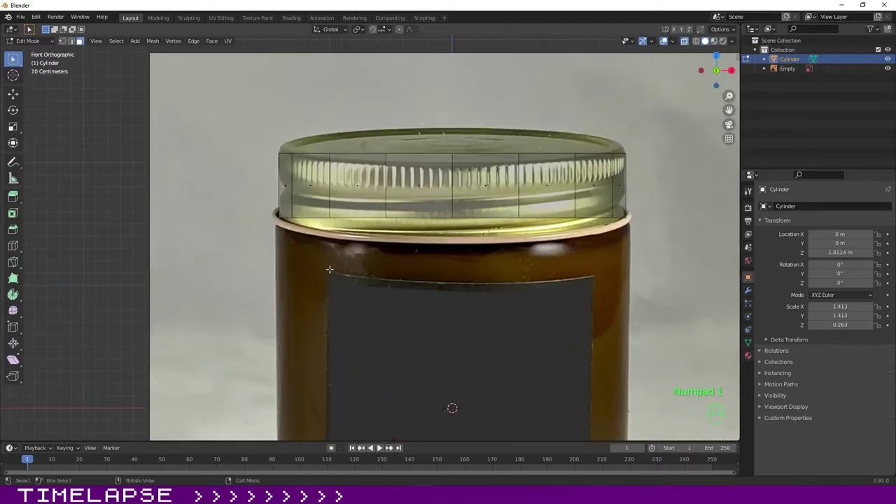
Add loop cuts around the lid cylinder and shrink the middle loop into an inset groove.
key(ctrl+r)
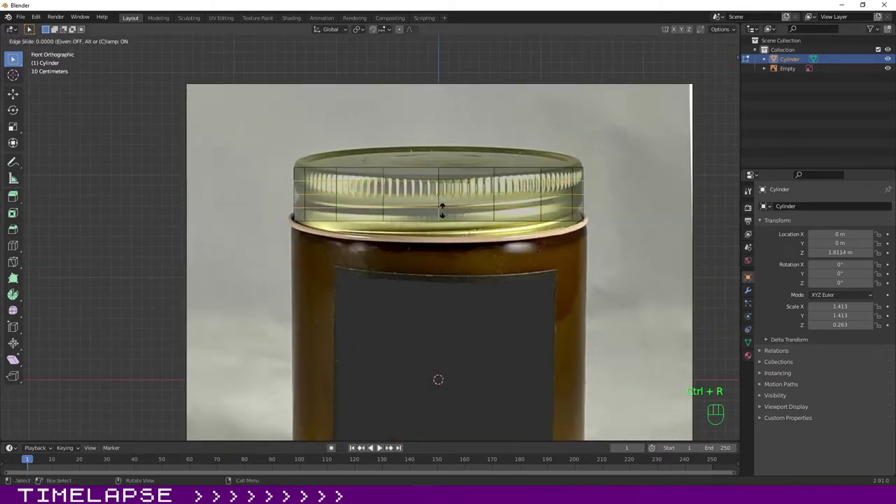
key(z)
click(496, 211)
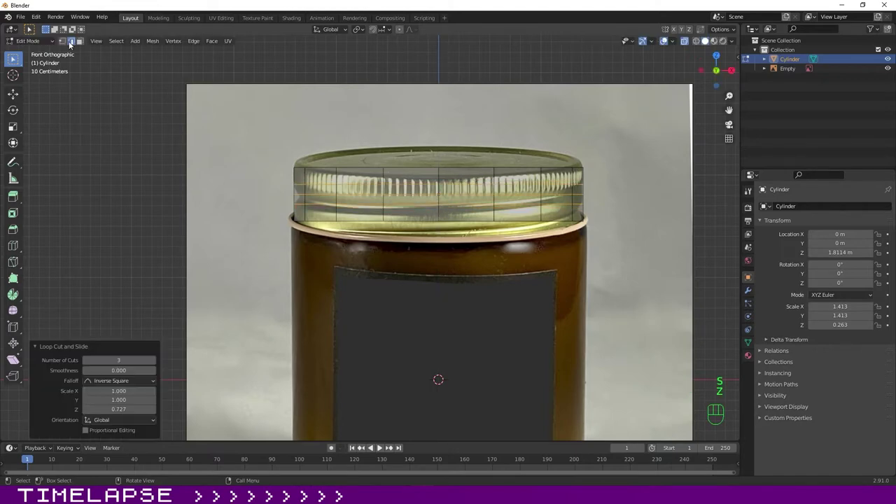
click(521, 180)
drag(522, 180, 657, 196)
click(521, 180)
middle_click(571, 219)
drag(581, 222, 565, 233)
key(KP_1)
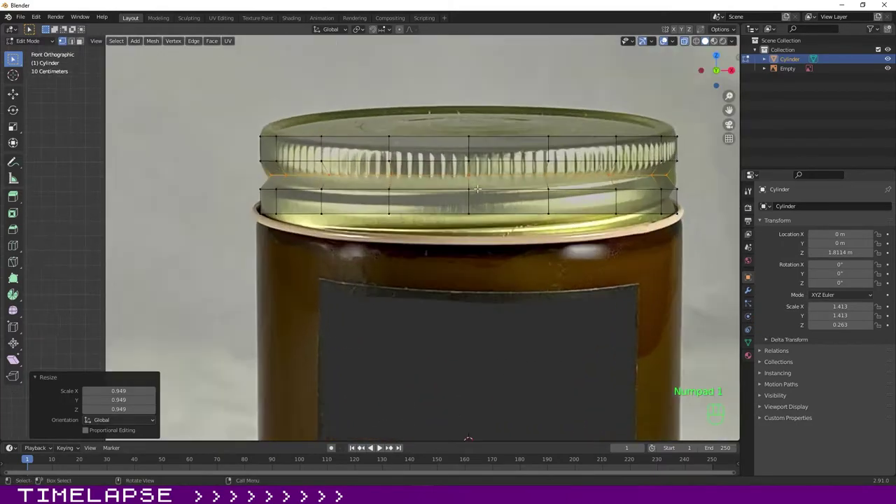
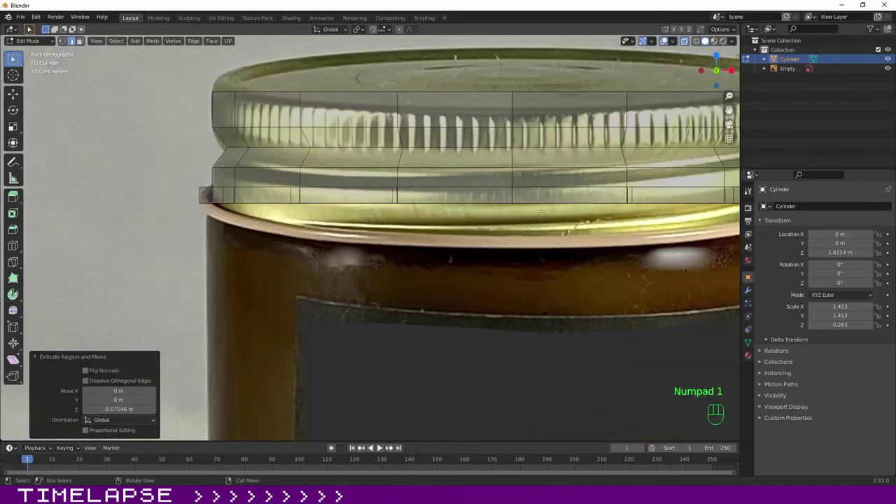
Pull the lower edge down into a lip and check the lid shape from front and angled views.
drag(510, 161, 517, 167)
key(KP_1)
middle_click(411, 181)
key(KP_1)
middle_click(470, 180)
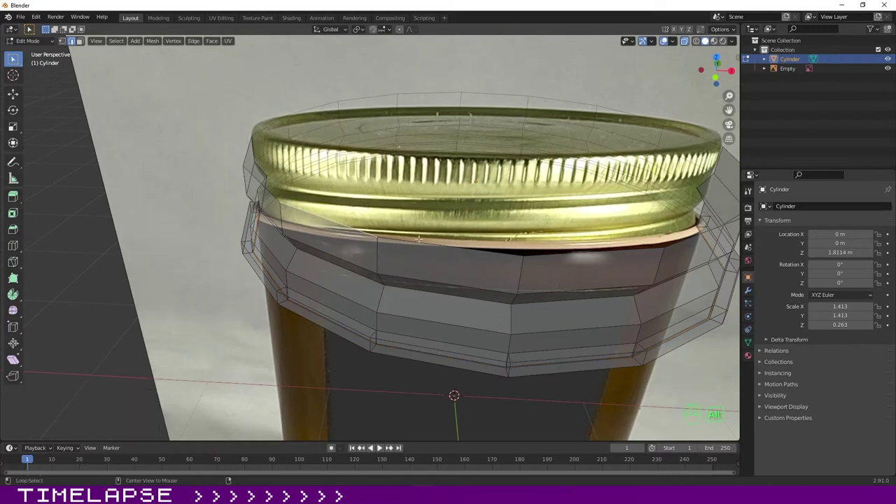
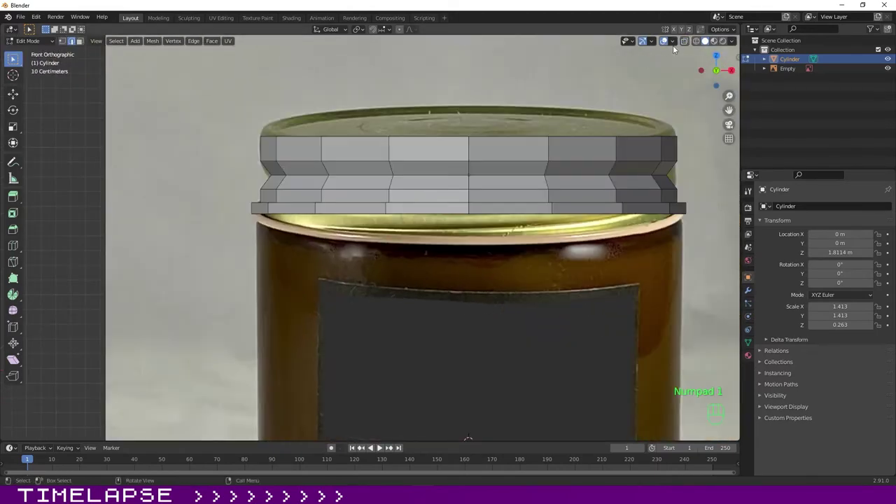
Select the lid's ridge loop and rotate it on a locked axis to match the threaded lid.
click(689, 42)
double_click(64, 42)
key(r)
key(shift+x)
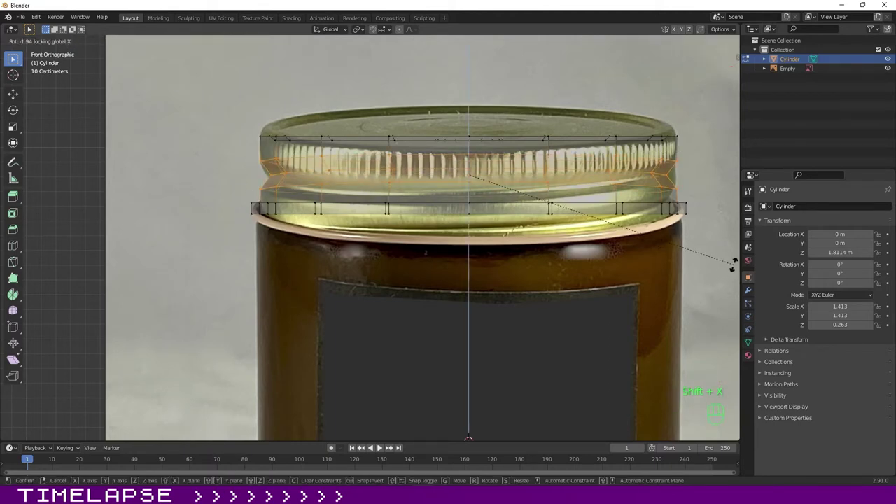
key(shift+y)
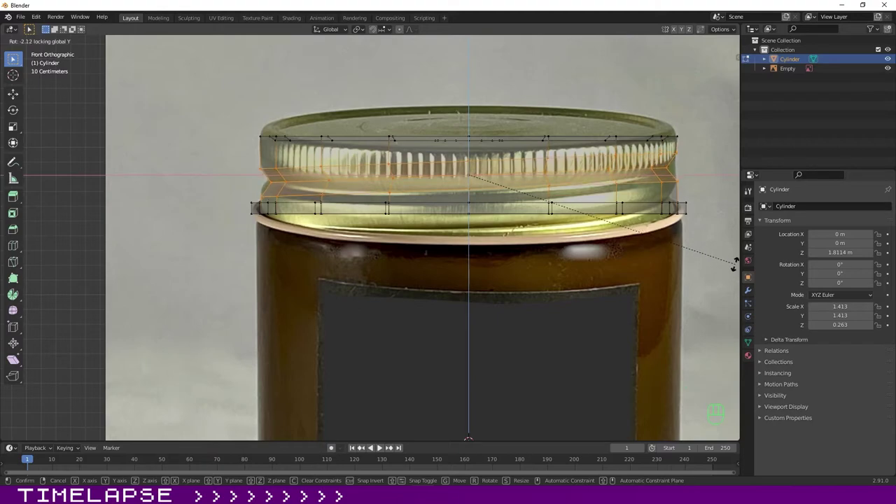
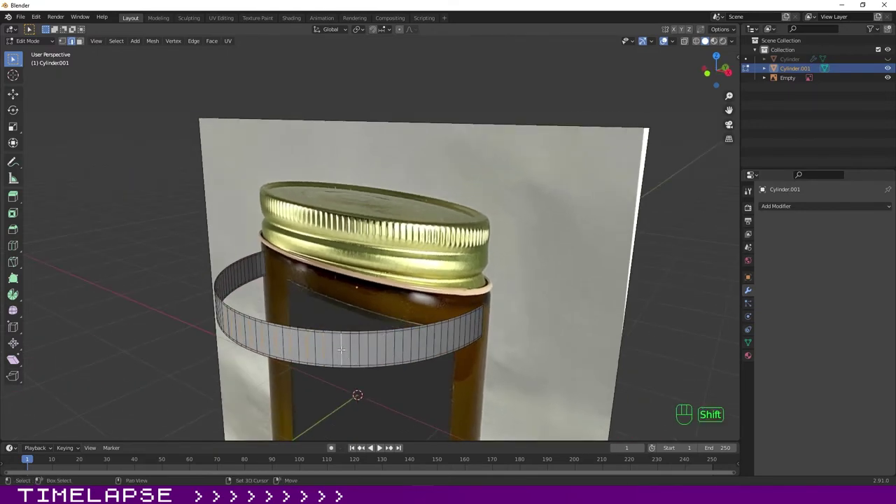
Orbit around the ring band to inspect it from the side and all around.
click(316, 332)
drag(317, 332, 317, 333)
drag(497, 326, 474, 328)
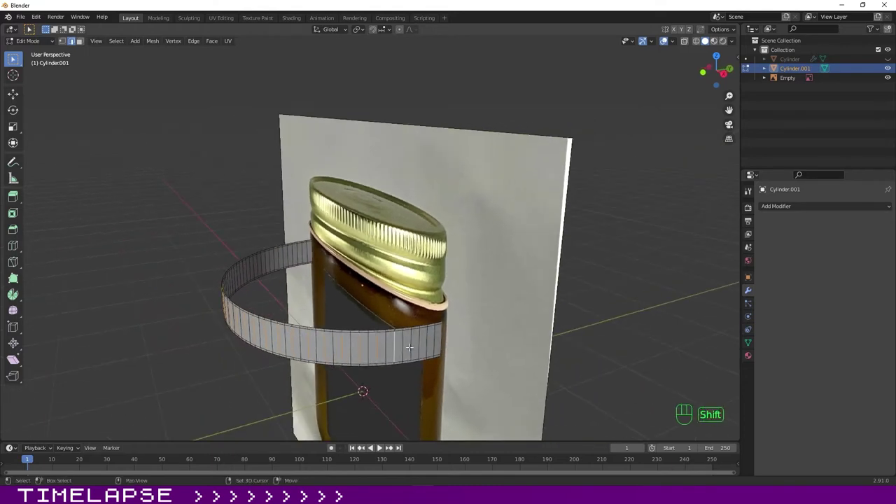
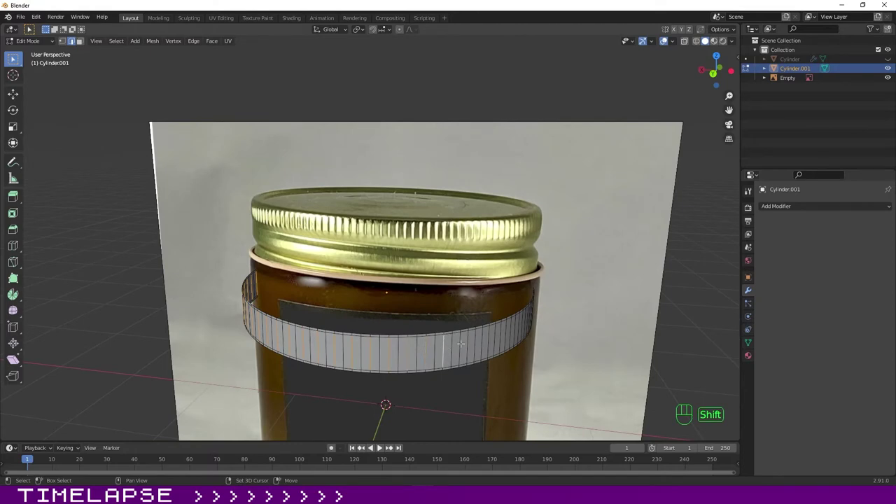
click(503, 332)
drag(521, 328, 490, 330)
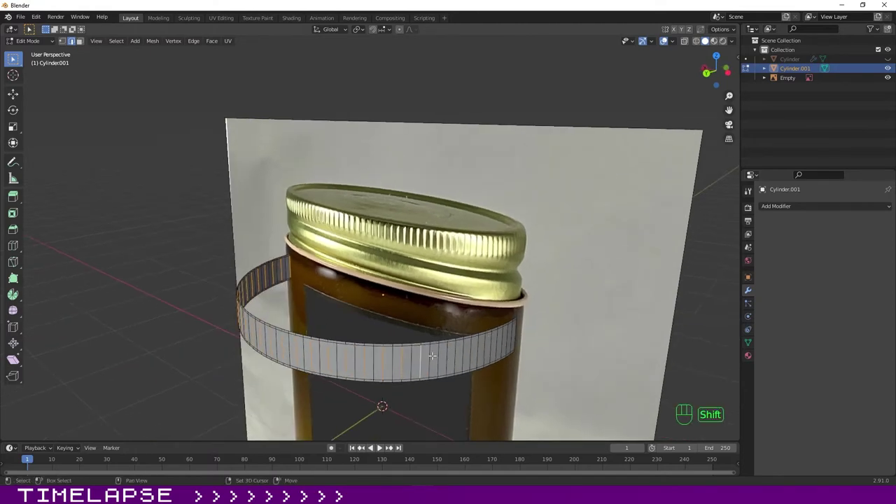
drag(474, 345, 498, 341)
drag(486, 342, 461, 341)
middle_click(477, 344)
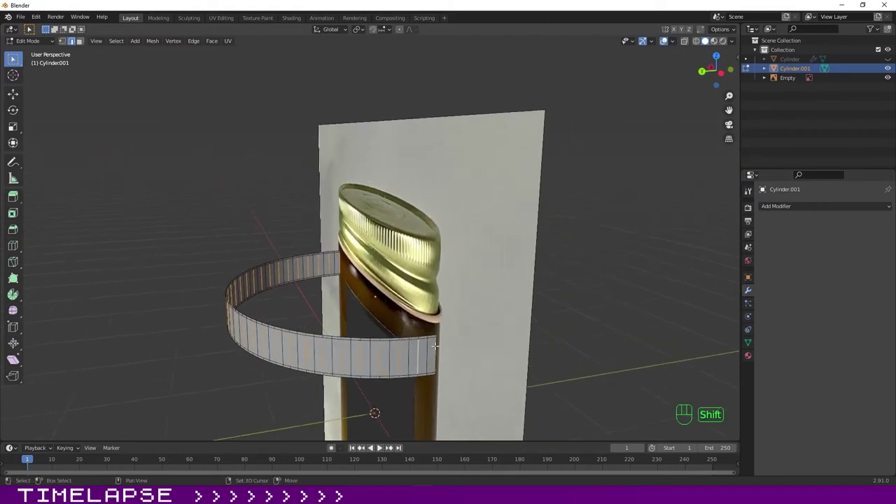
drag(438, 343, 474, 344)
middle_click(471, 344)
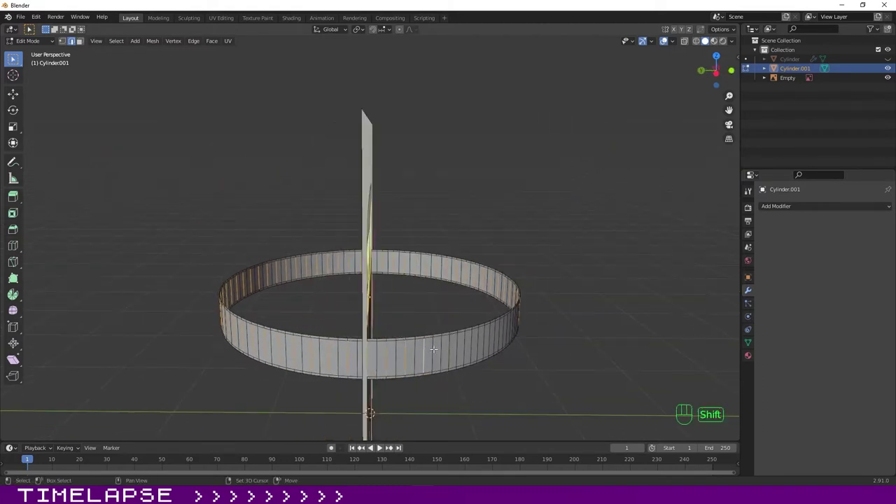
drag(444, 343, 518, 333)
middle_click(489, 332)
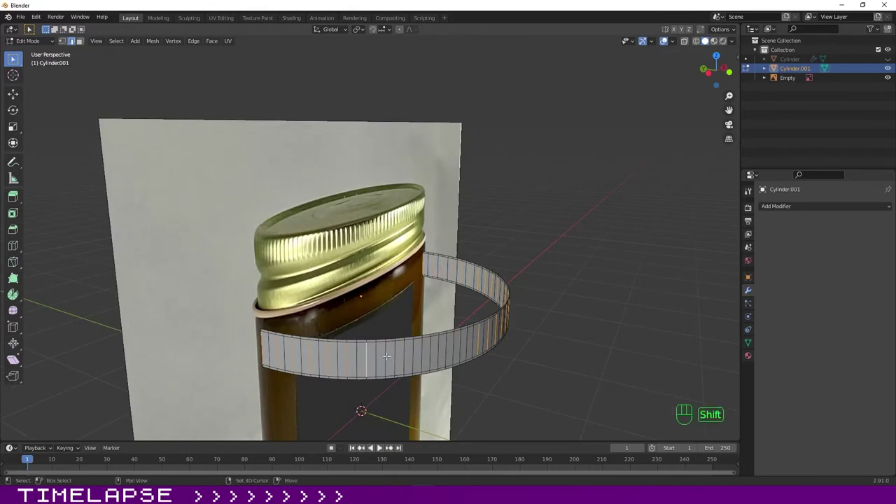
Select alternating faces of the ring band and extrude then scale them outward into grip ridges.
click(426, 350)
click(441, 345)
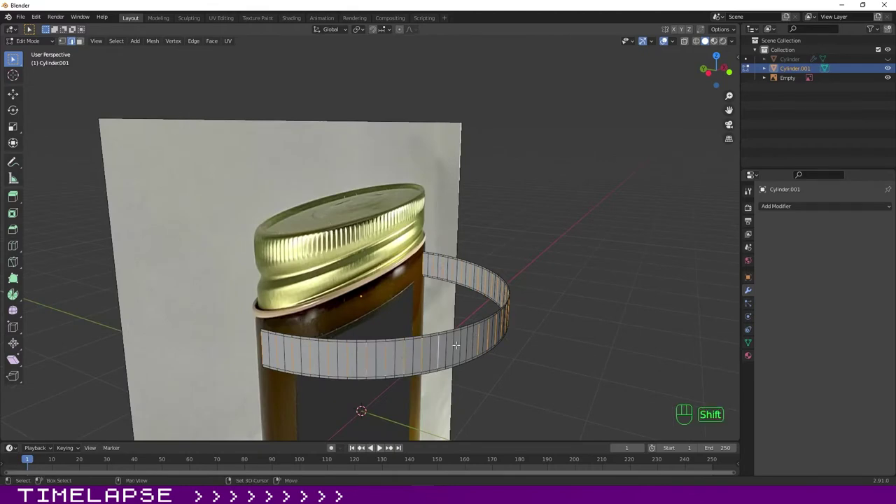
click(458, 342)
drag(470, 338, 511, 342)
drag(497, 341, 471, 340)
key(e)
key(Escape)
key(ctrl+z)
key(s)
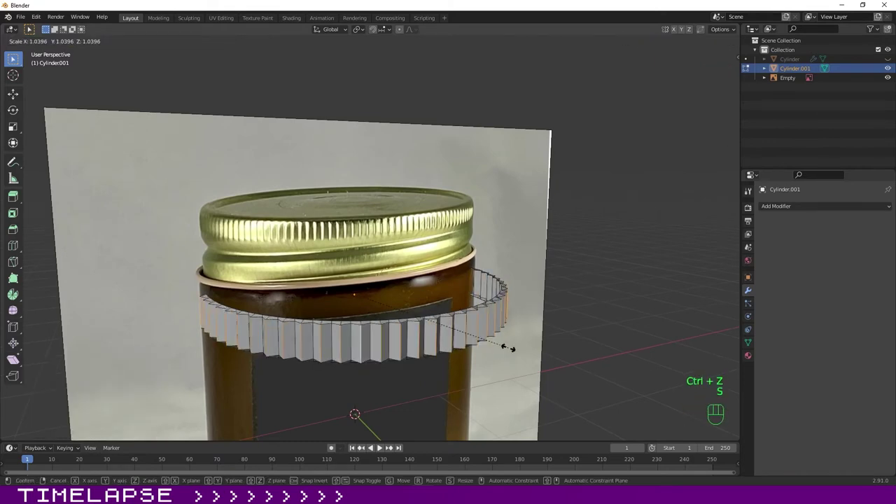
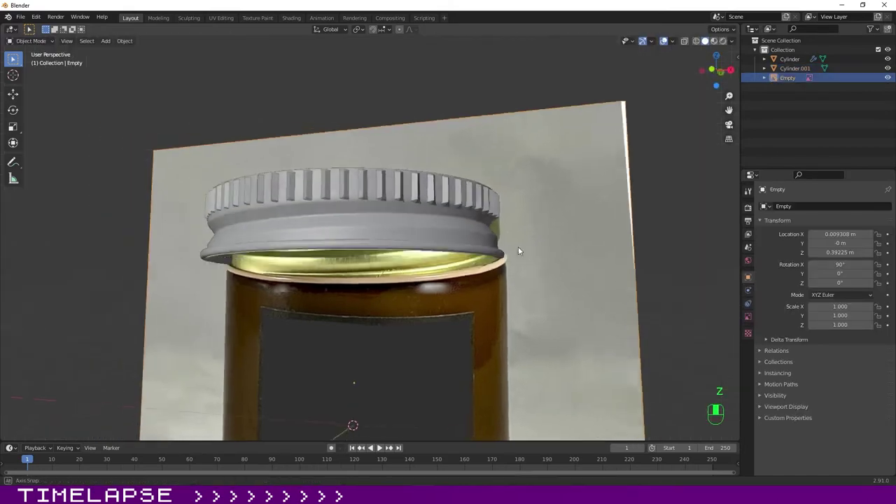
Adjust the lid pieces along Z and select the ridged band for duplication.
click(369, 180)
key(z)
drag(453, 278, 453, 279)
drag(412, 210, 416, 234)
click(511, 315)
click(413, 316)
drag(322, 306, 351, 306)
click(301, 247)
Duplicate the ridged band, rotate the copy around Z to double the grip ridges, and select both bands to resize.
key(shift+d)
key(Escape)
key(r)
key(s)
key(Escape)
key(r)
key(z)
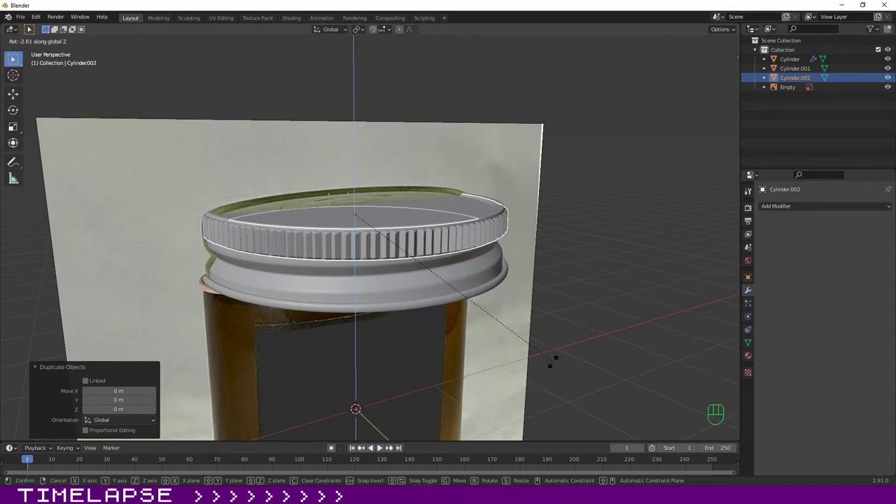
click(559, 364)
click(591, 307)
drag(490, 312, 432, 326)
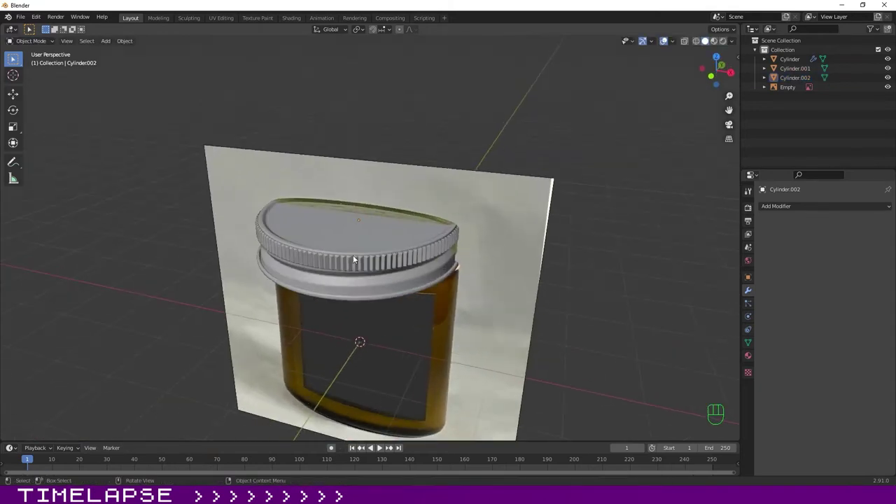
double_click(348, 277)
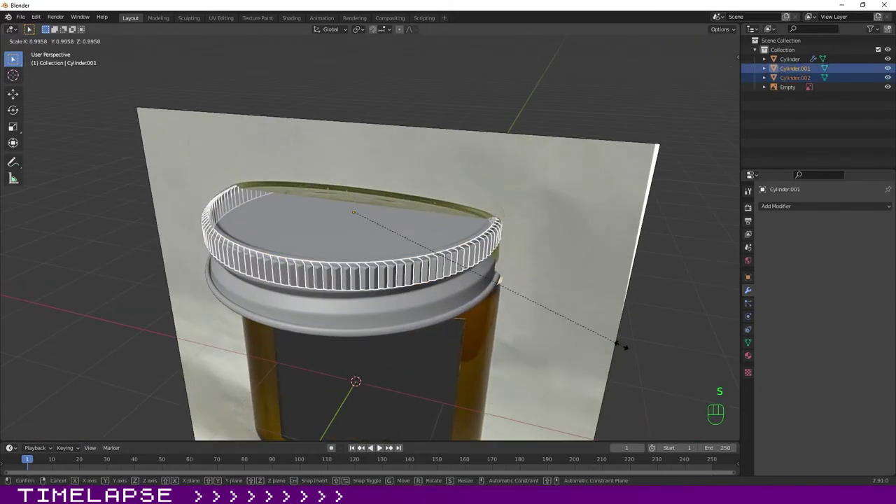
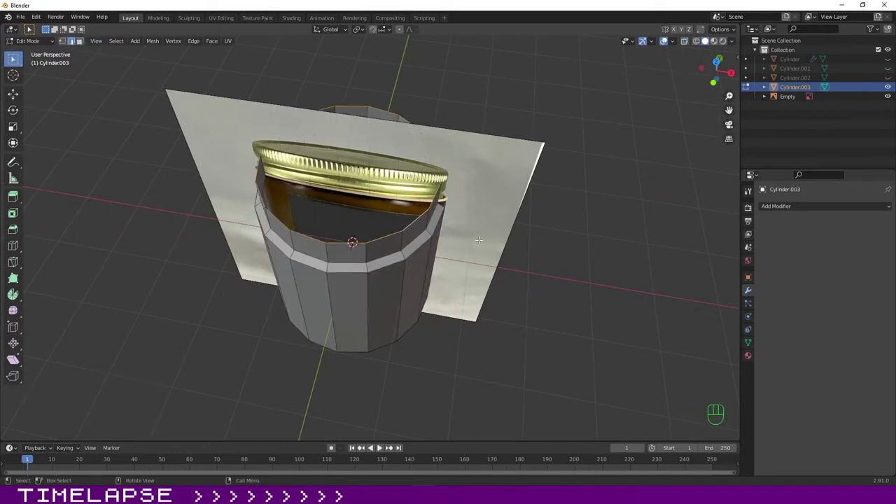
Extrude the body's rim and scale it inward, then in front view move the vertices down along Z to the jar's base.
key(e)
key(Escape)
key(s)
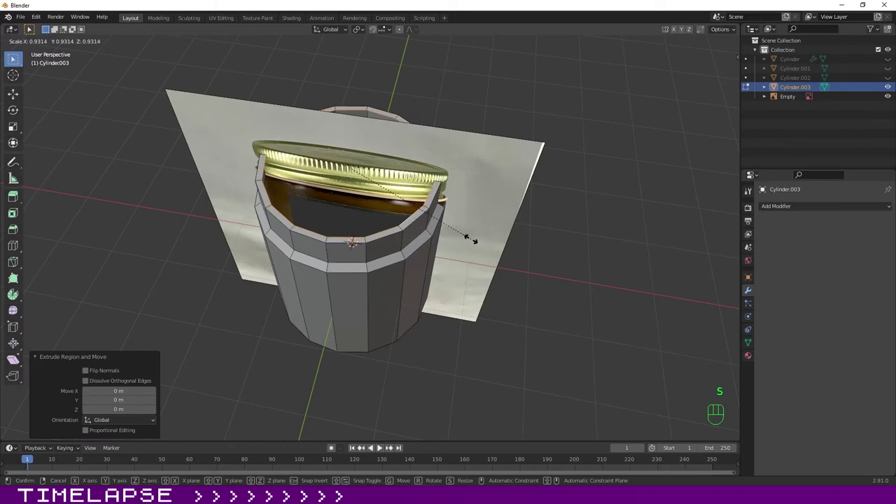
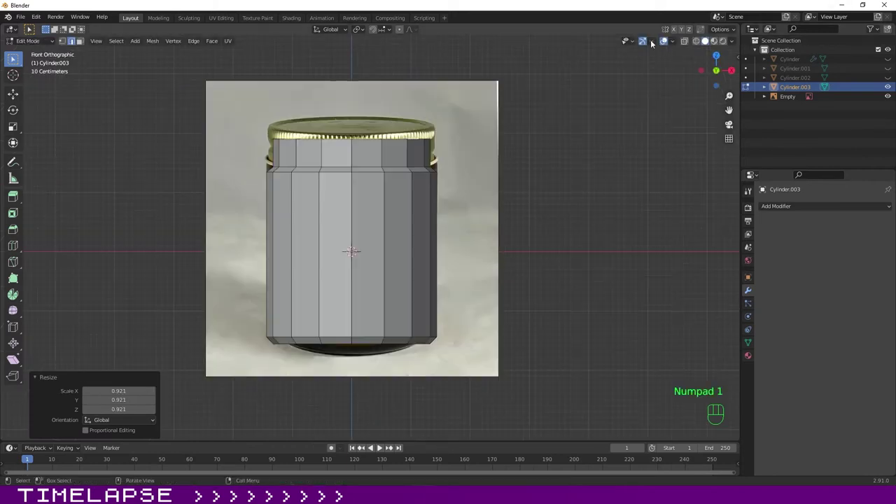
key(z)
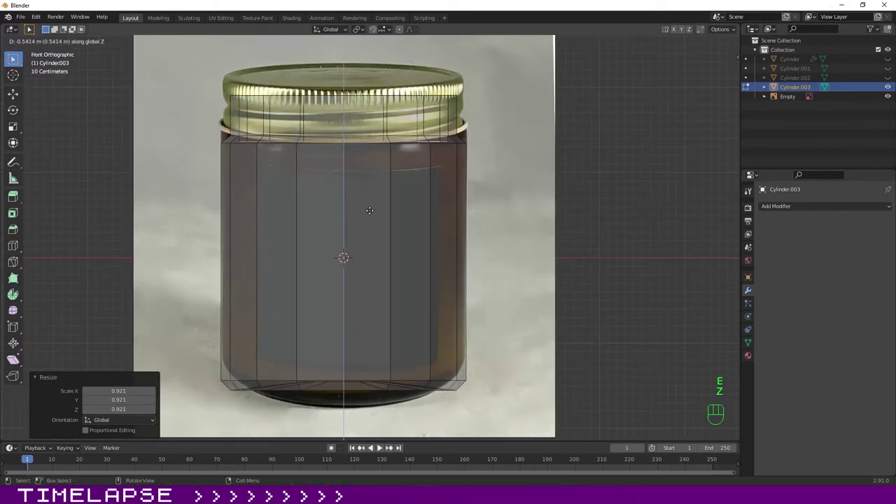
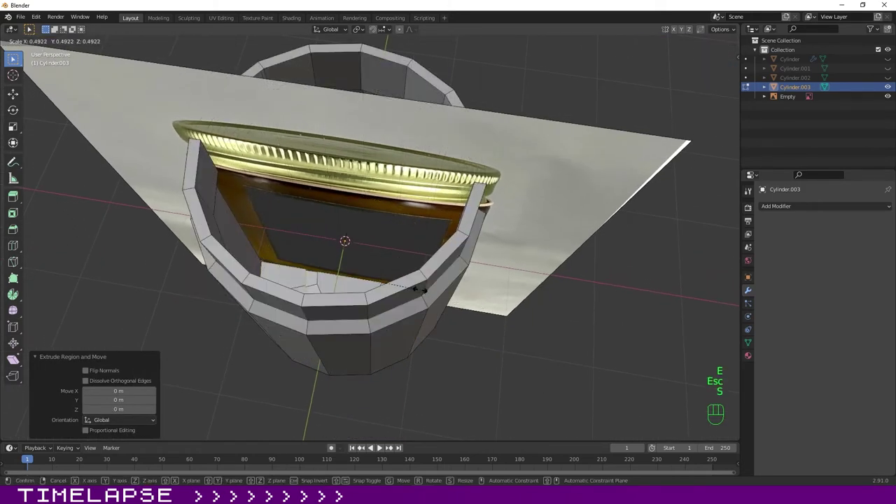
click(420, 285)
key(KP_1)
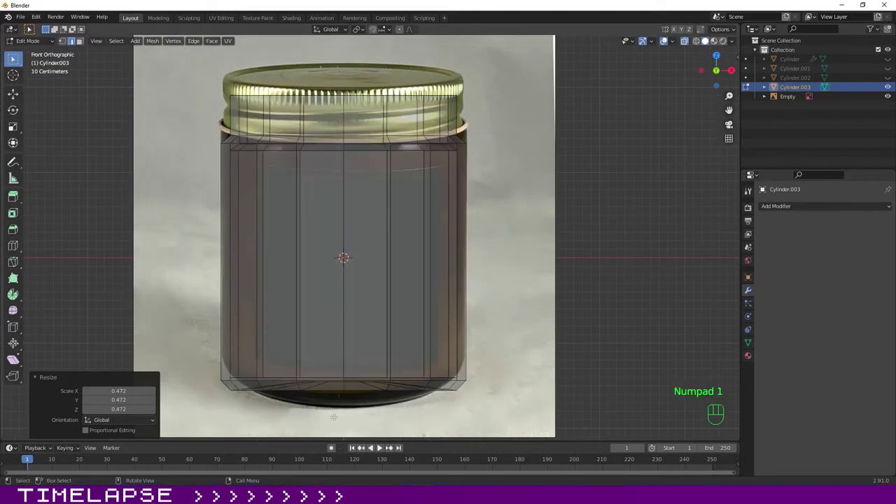
key(z)
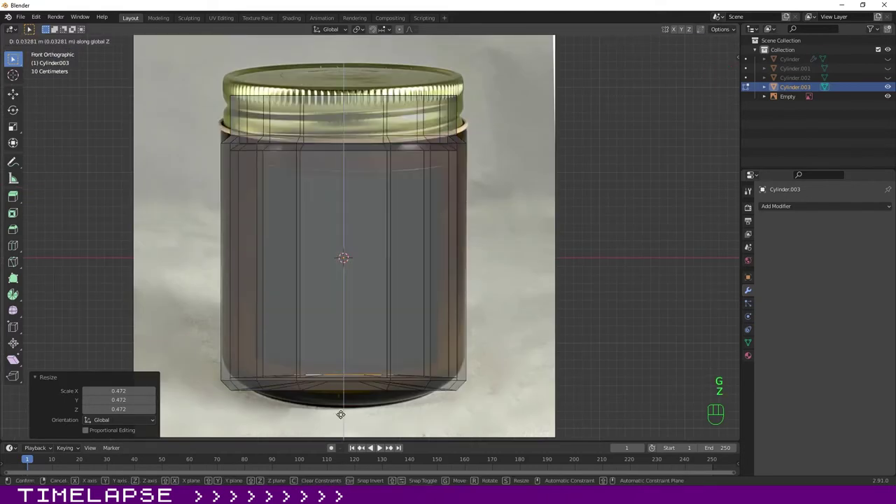
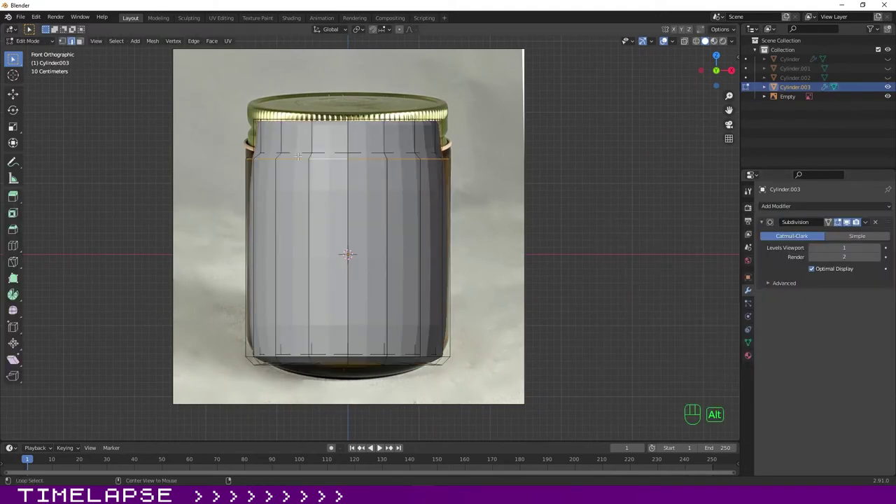
Crease the shoulder and bottom edge loops of the subdivided jar body sharp with Shift+E.
key(shift+e)
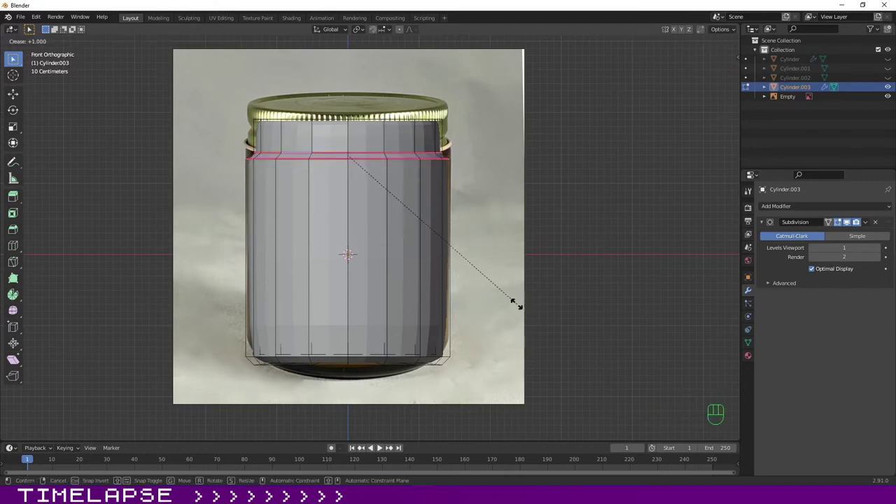
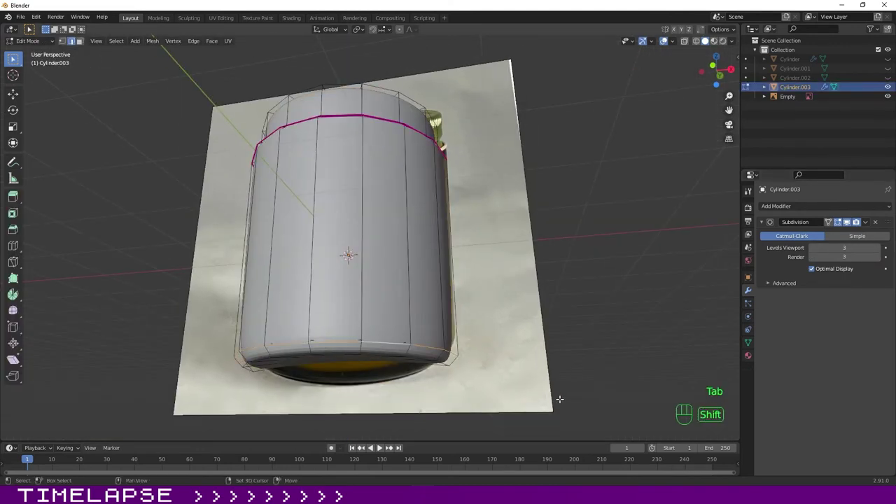
key(shift+e)
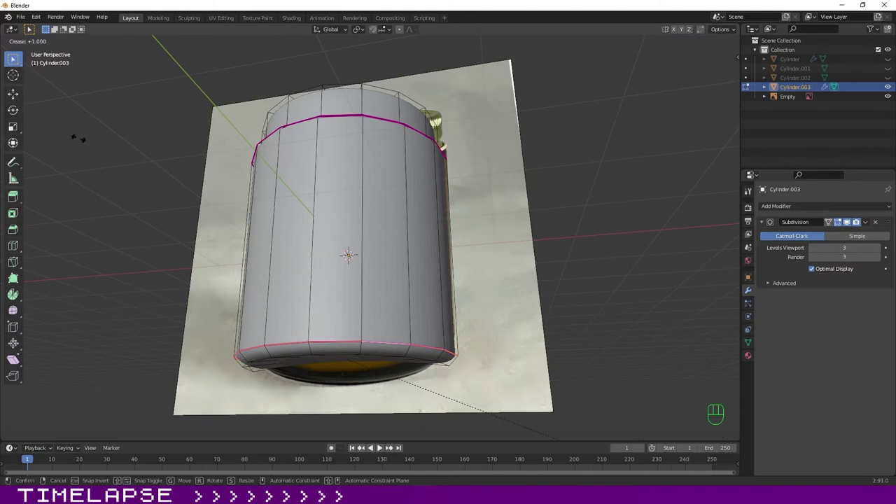
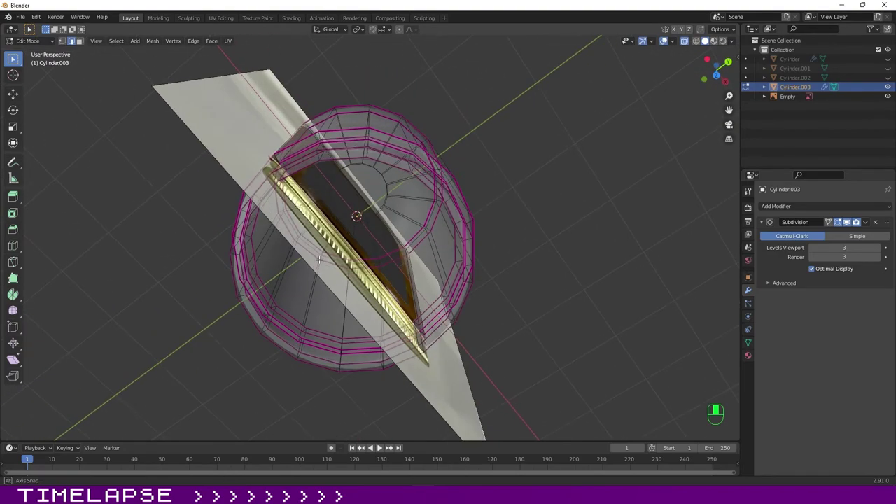
Select the remaining bottom edge loops of the body and crease them fully sharp.
click(307, 198)
drag(396, 183, 412, 154)
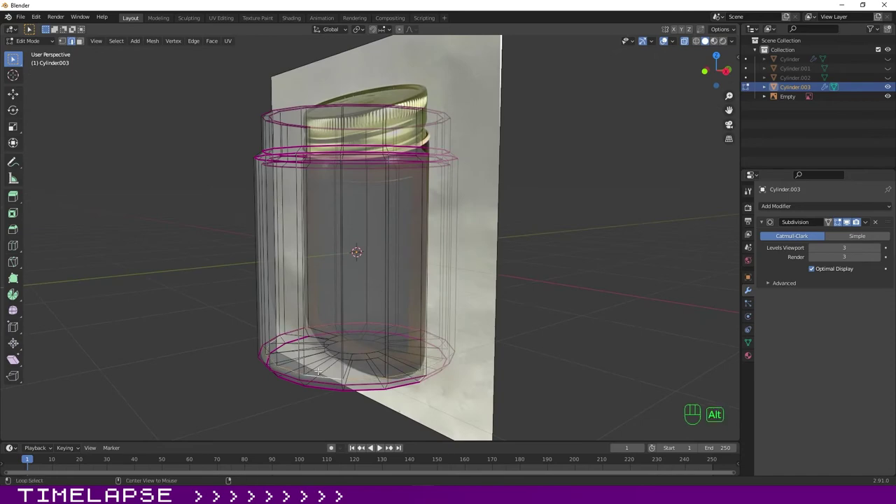
key(shift+e)
click(384, 124)
click(688, 44)
drag(264, 227, 272, 297)
key(Tab)
drag(292, 338, 325, 275)
click(368, 229)
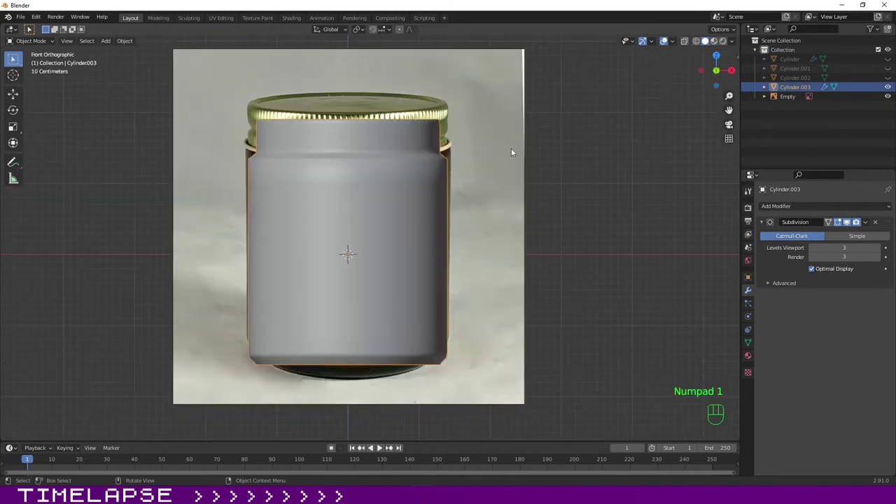
Unhide the lid and band objects in the Outliner and shift the jar body vertically to meet them.
click(412, 188)
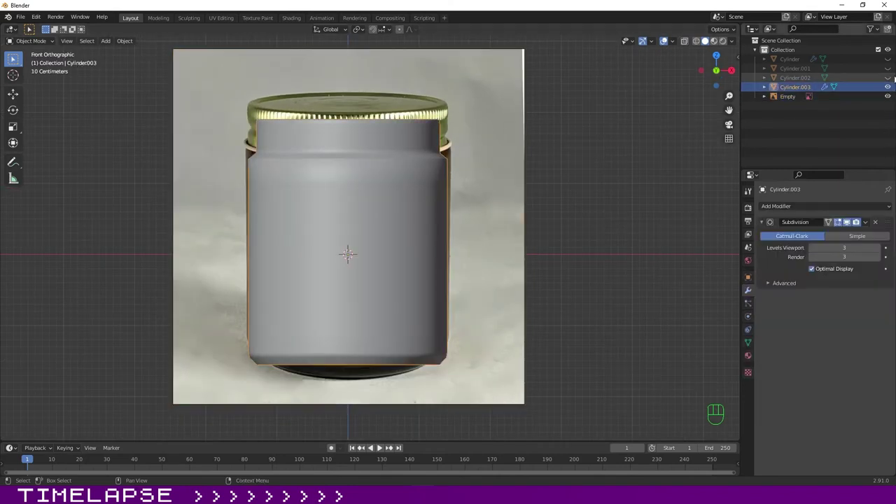
click(895, 80)
click(895, 73)
click(894, 61)
click(406, 234)
key(z)
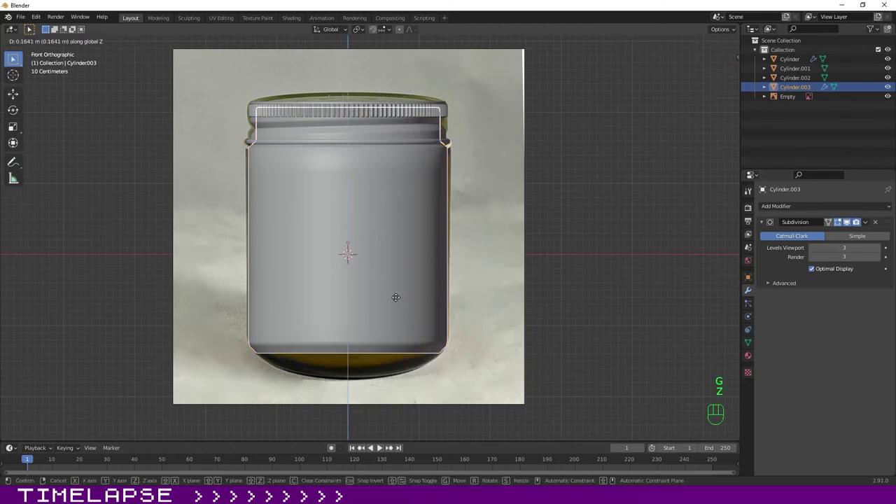
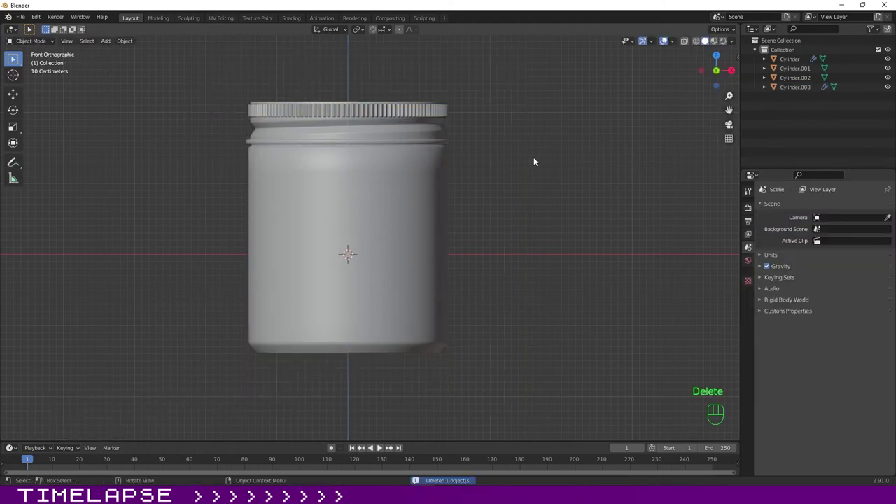
With the reference photo gone, orbit the jar and move it along Z to rest on the ground grid.
drag(535, 173, 484, 210)
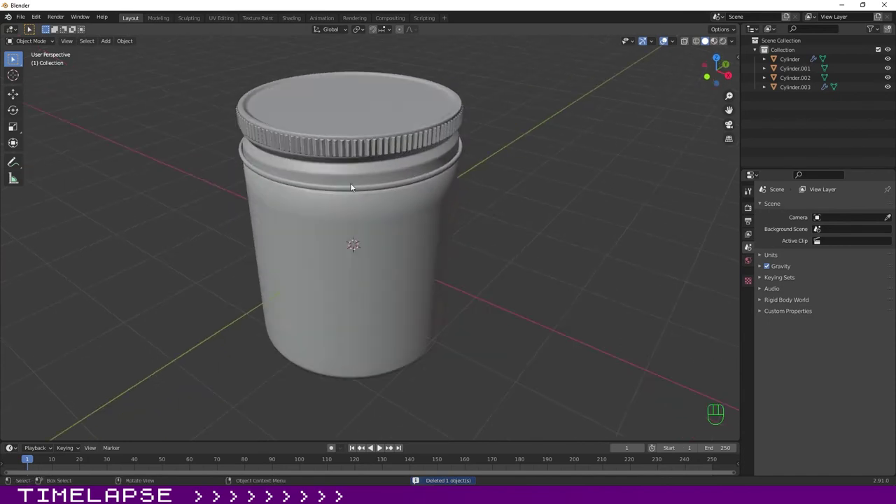
middle_click(461, 224)
key(KP_1)
drag(461, 212, 476, 224)
drag(408, 271, 489, 354)
key(g)
key(z)
click(397, 252)
drag(556, 156, 519, 174)
Add a plane behind the jar and scale it by 50 as the backdrop floor.
key(shift+a)
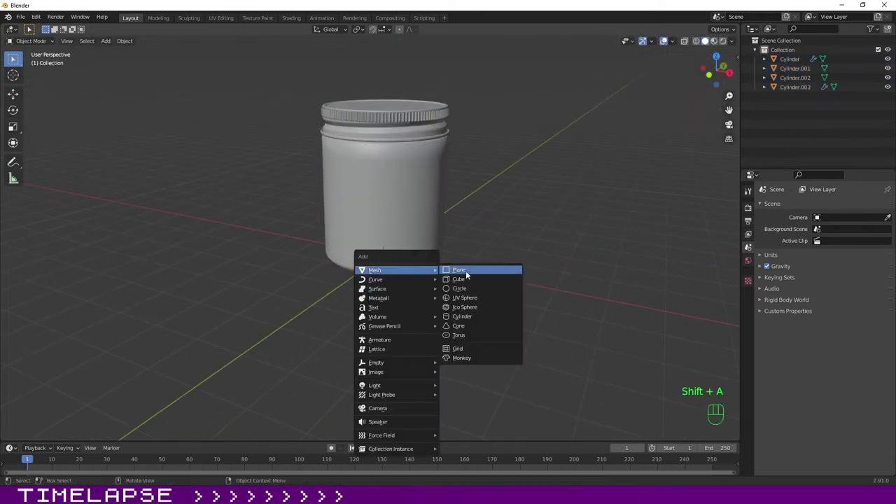
key(s)
key(KP_5)
key(KP_0)
key(KP_Enter)
drag(456, 246, 422, 226)
key(KP_1)
click(518, 193)
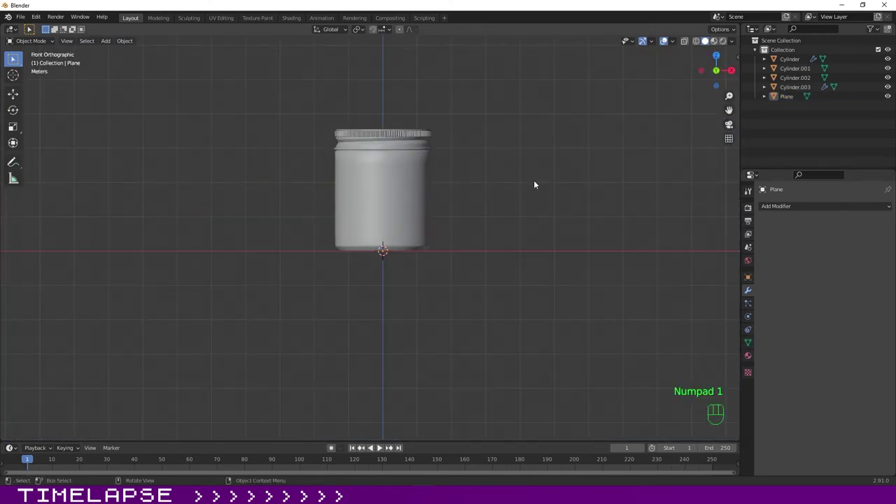
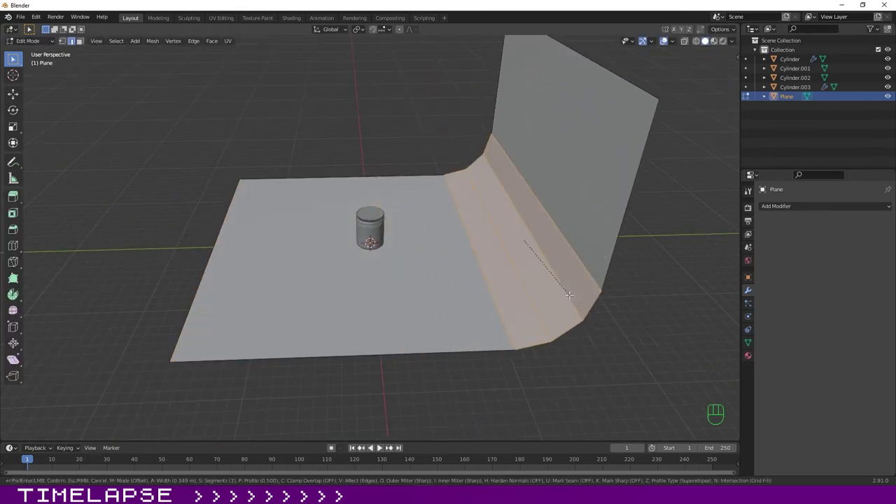
Bevel the floor-to-wall corner into a rounded bend and position the backdrop behind the jar.
key(Tab)
drag(119, 47, 164, 229)
drag(131, 268, 184, 250)
key(KP_0)
key(KP_0)
key(KP_1)
drag(406, 222, 414, 215)
drag(416, 201, 423, 290)
drag(425, 330, 406, 301)
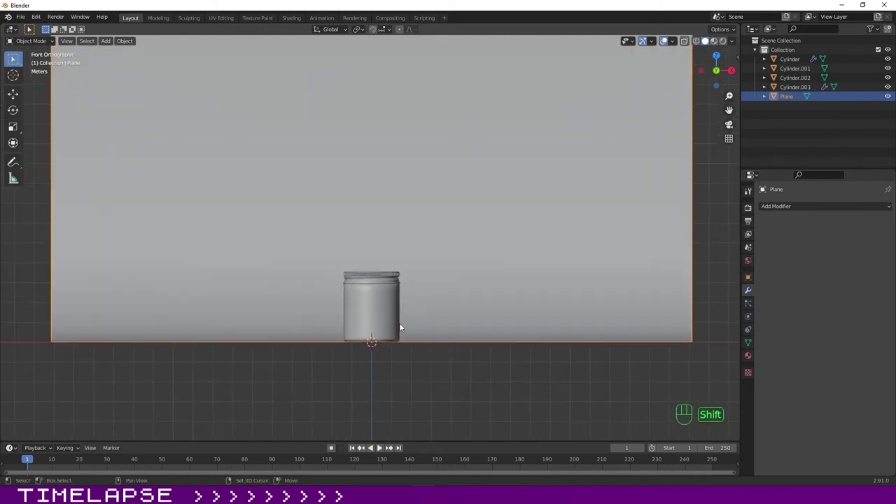
drag(412, 338, 405, 254)
drag(390, 252, 189, 265)
click(185, 261)
key(shift+a)
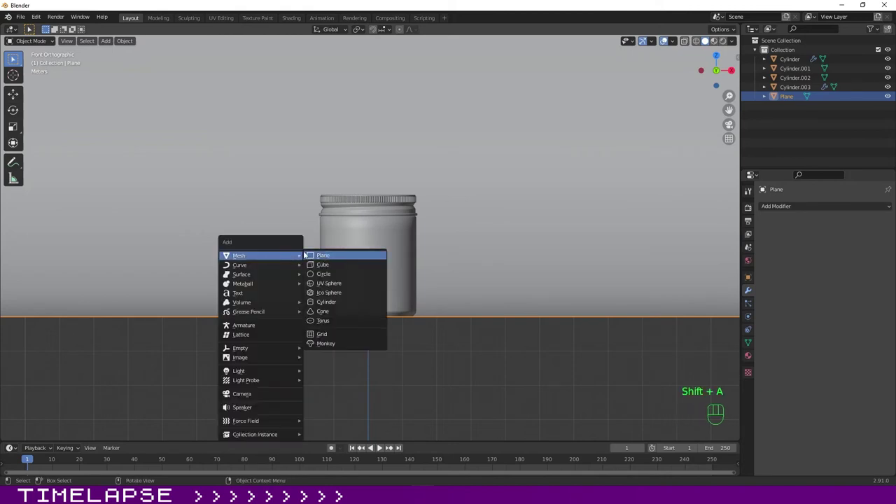
Align the new camera to the current view and look through its lens at the jar.
key(ctrl+alt+KP_0)
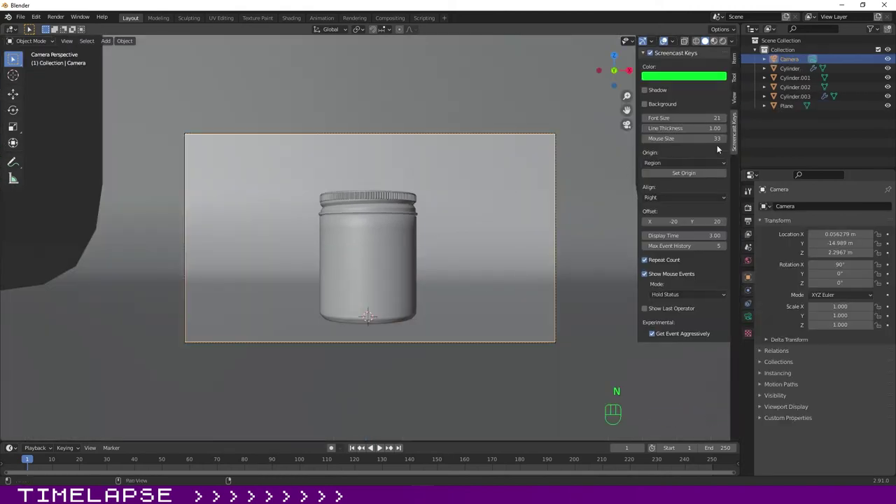
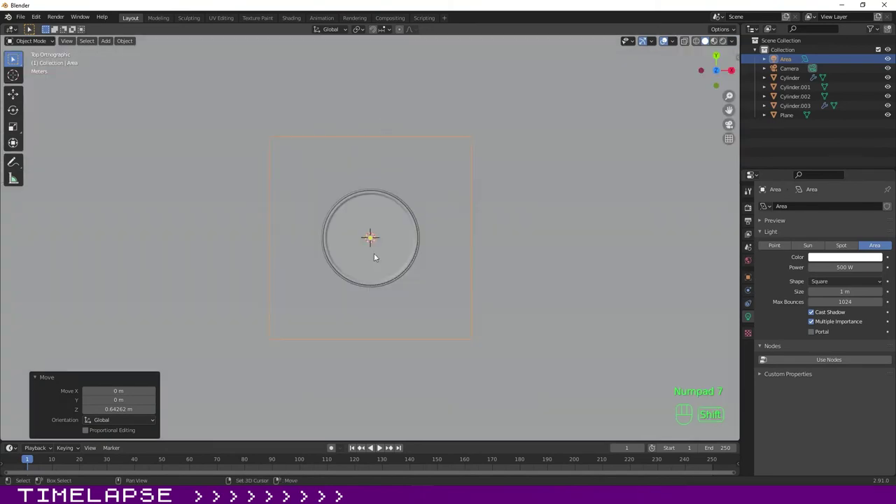
Duplicate the overhead area light and rotate it around the jar's vertical axis to one front side.
key(shift+d)
click(477, 355)
key(KP_3)
key(r)
click(442, 84)
drag(163, 273, 244, 302)
key(KP_7)
key(r)
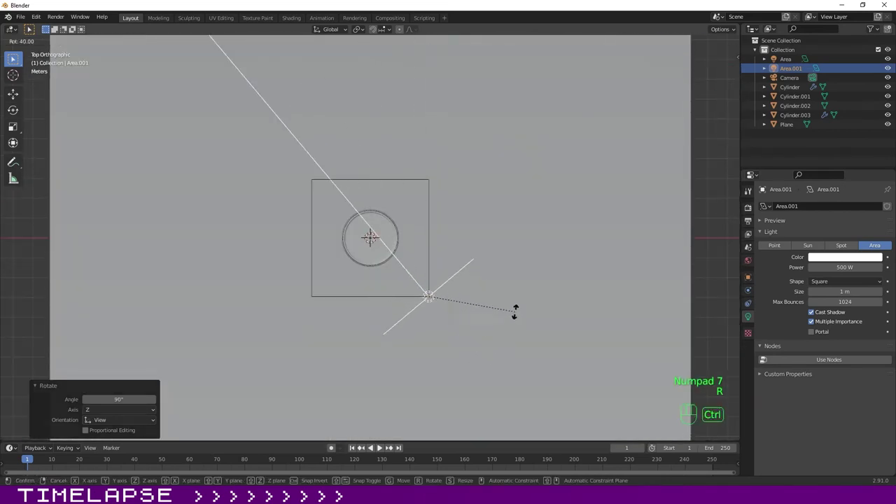
click(520, 310)
Lower the side light along Z, duplicate it to the opposite side and check the three-light layout.
key(KP_1)
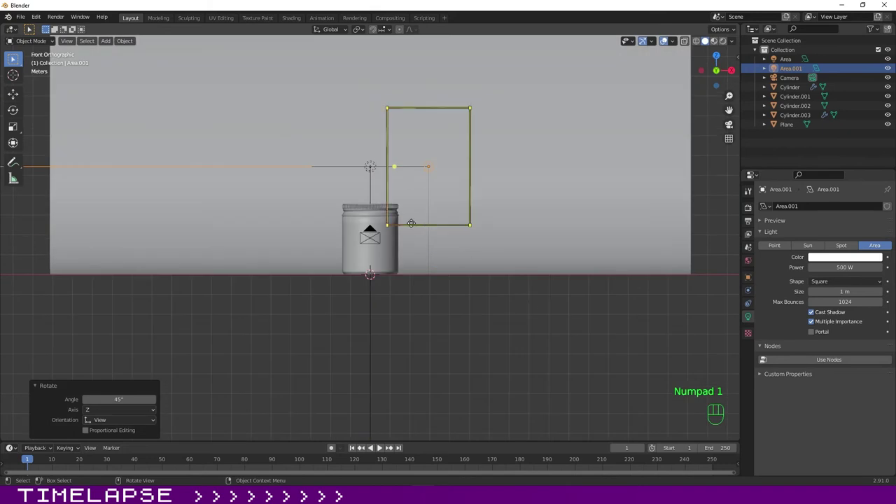
key(g)
key(z)
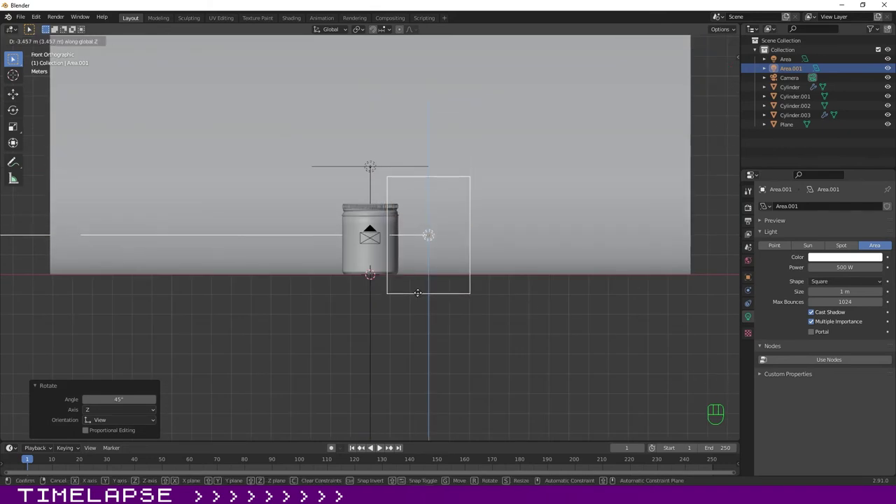
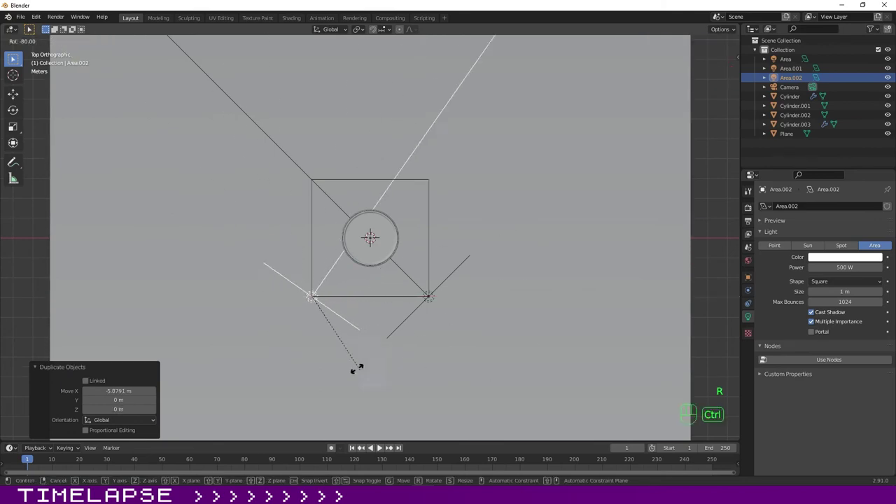
click(341, 365)
key(KP_0)
key(KP_1)
drag(409, 207, 411, 277)
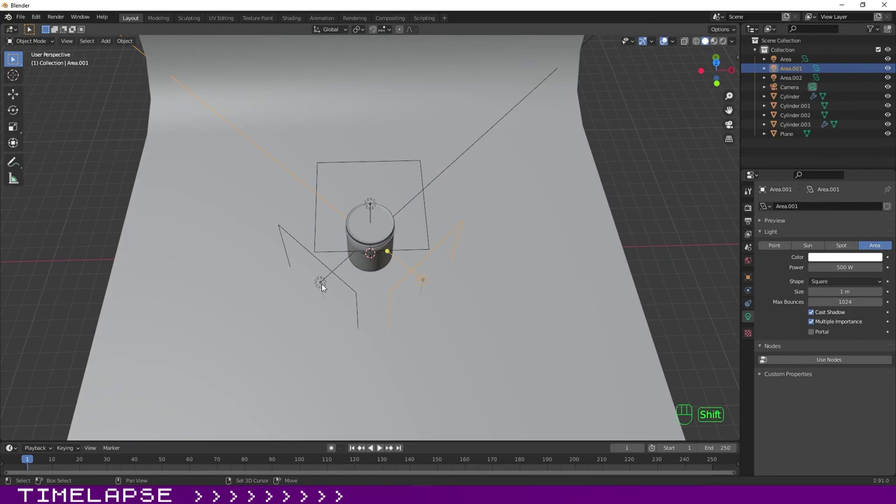
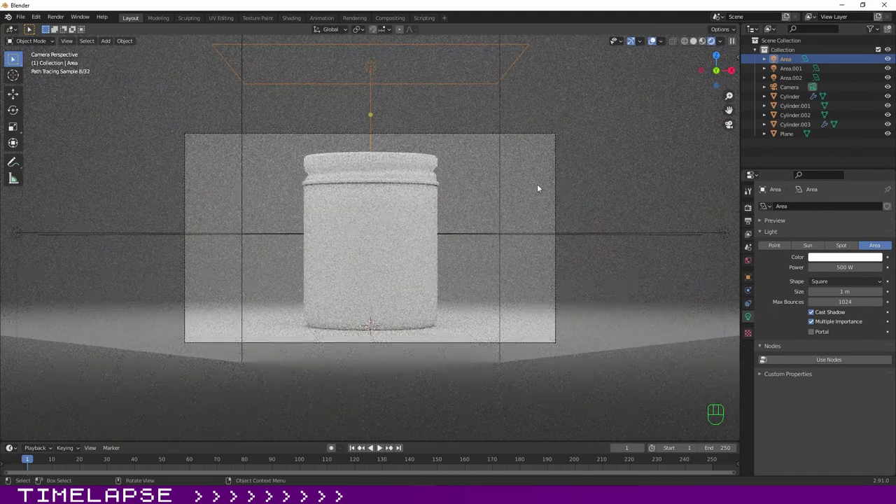
Select the jar's lid to edit its material.
click(697, 47)
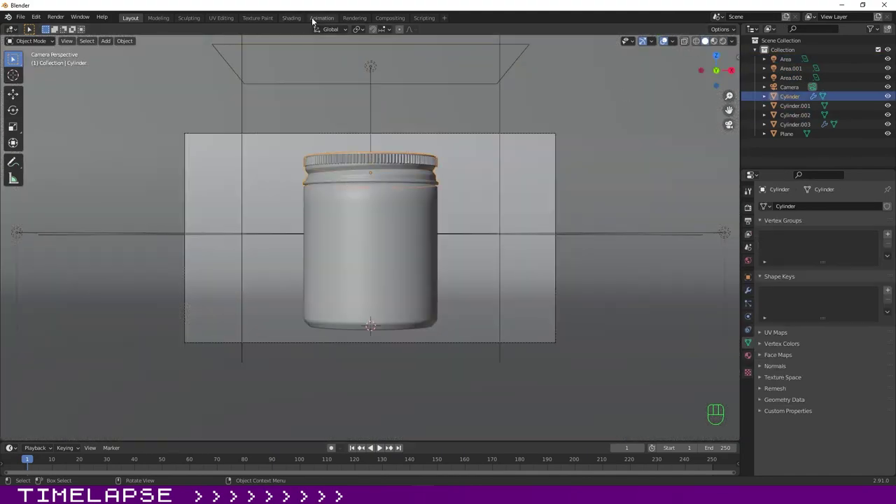